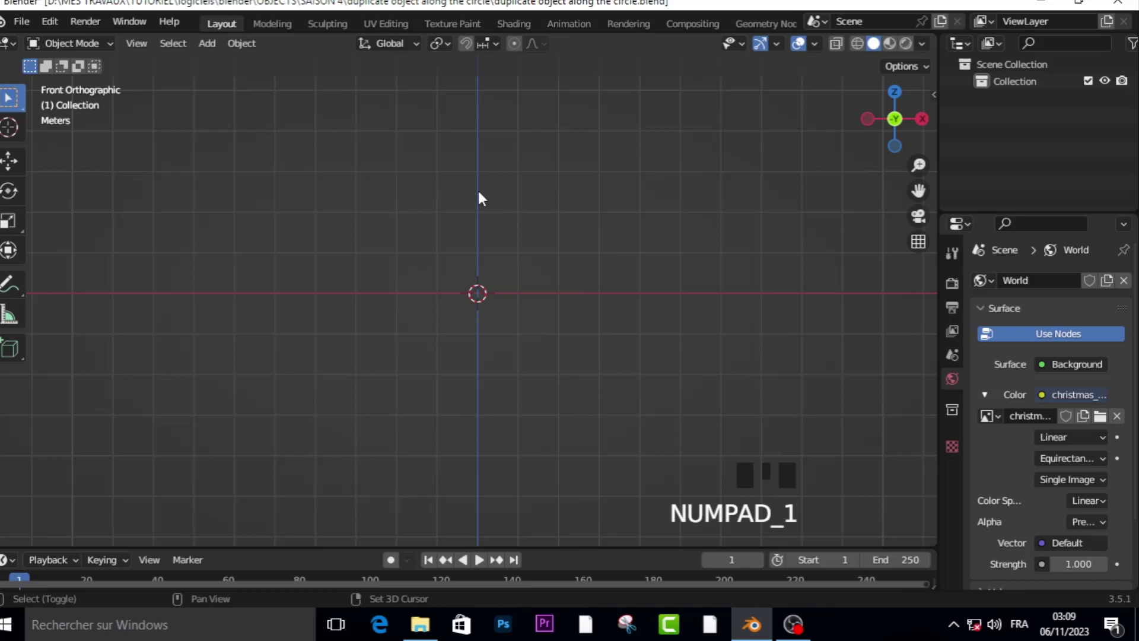
Add a UV sphere, move it up above the origin, scale it to about a third and shade it smooth.
key(shift+a)
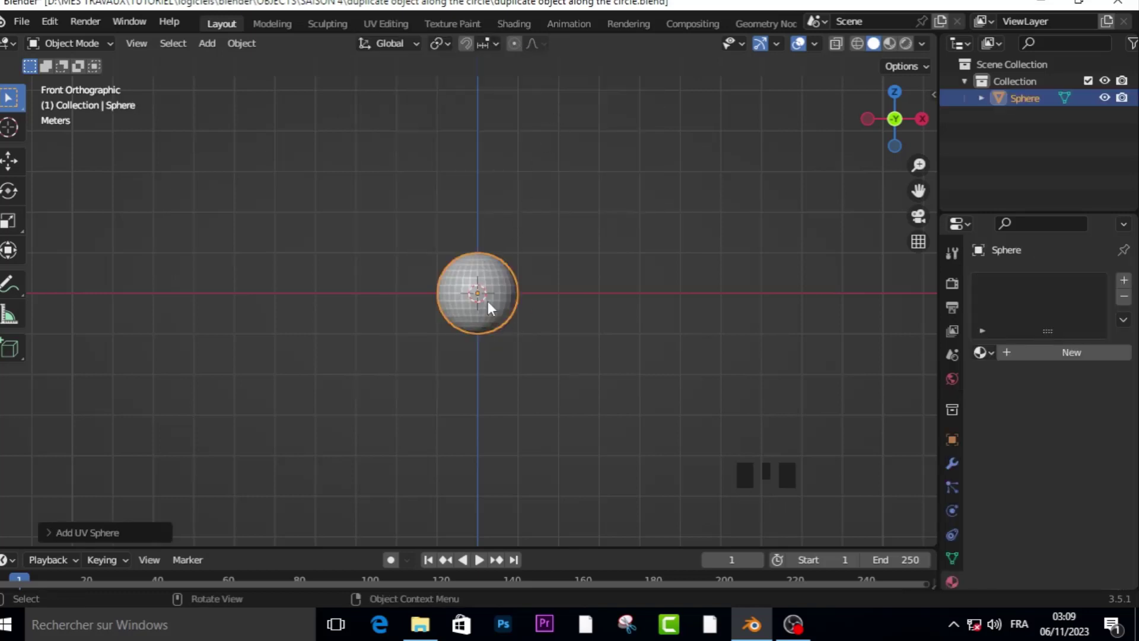
key(g)
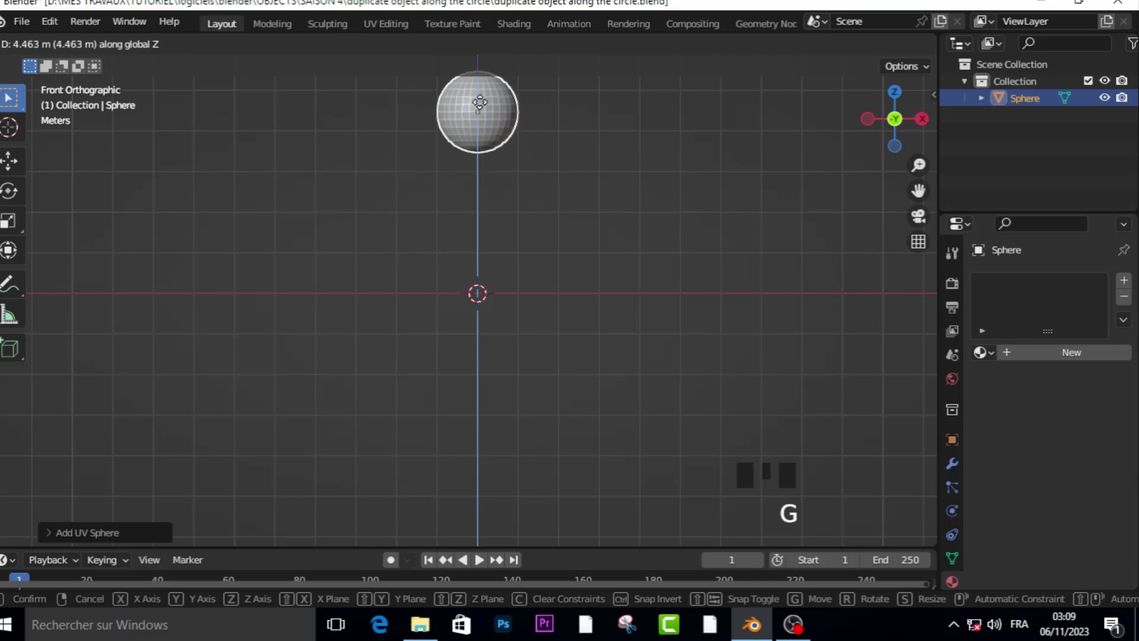
key(s)
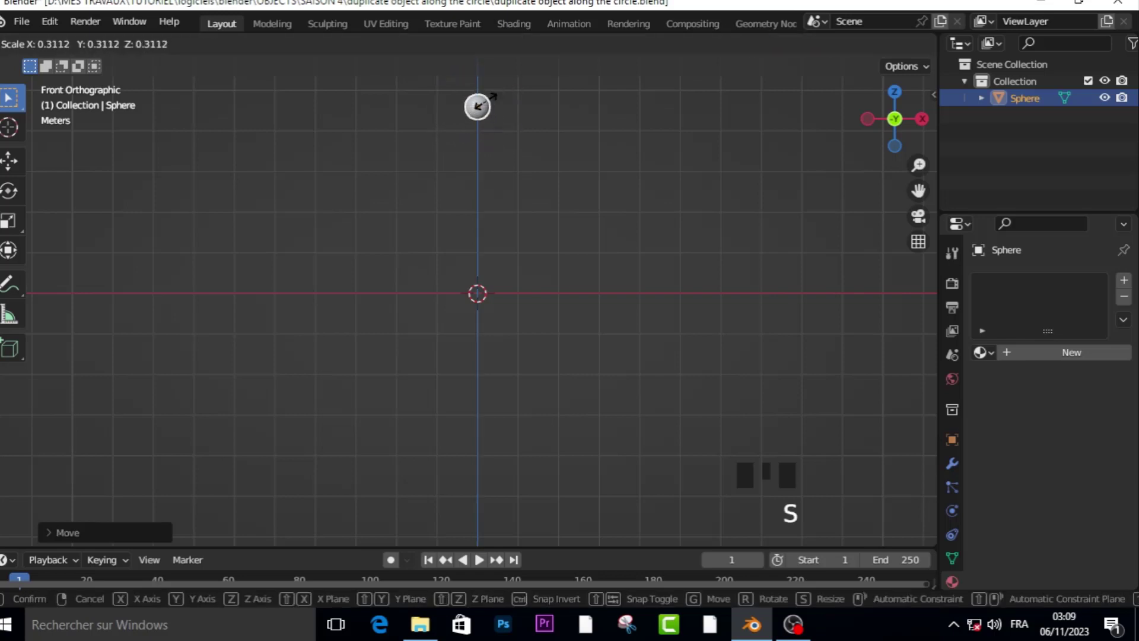
right_click(491, 109)
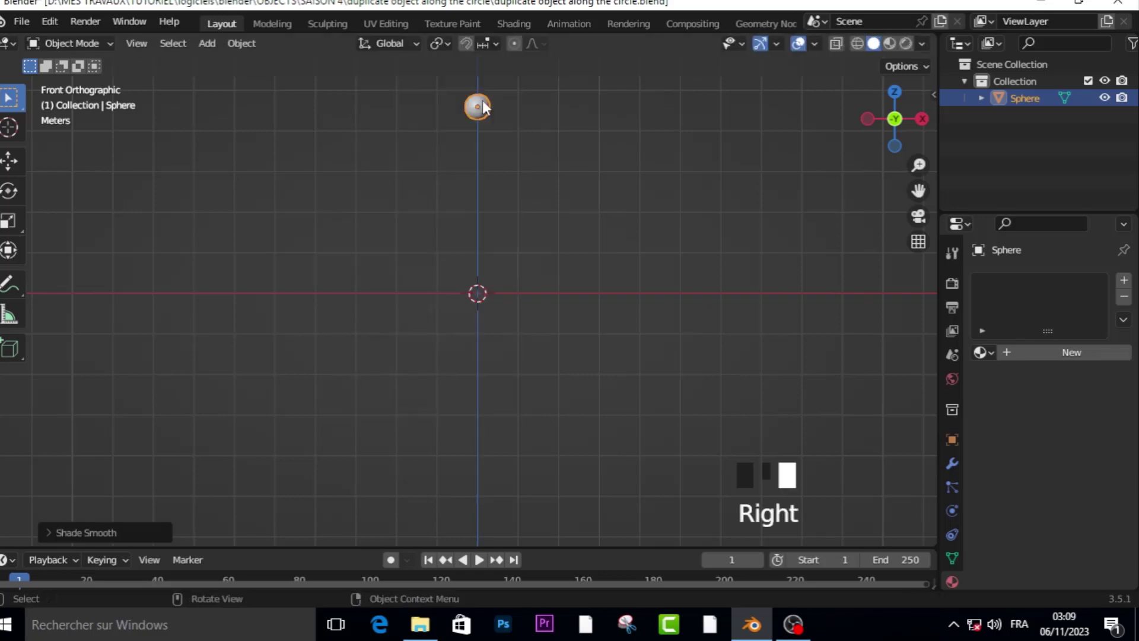
click(487, 111)
Apply the sphere's transforms and add a Plain Axes Empty at the origin.
key(ctrl+a)
key(ctrl+a)
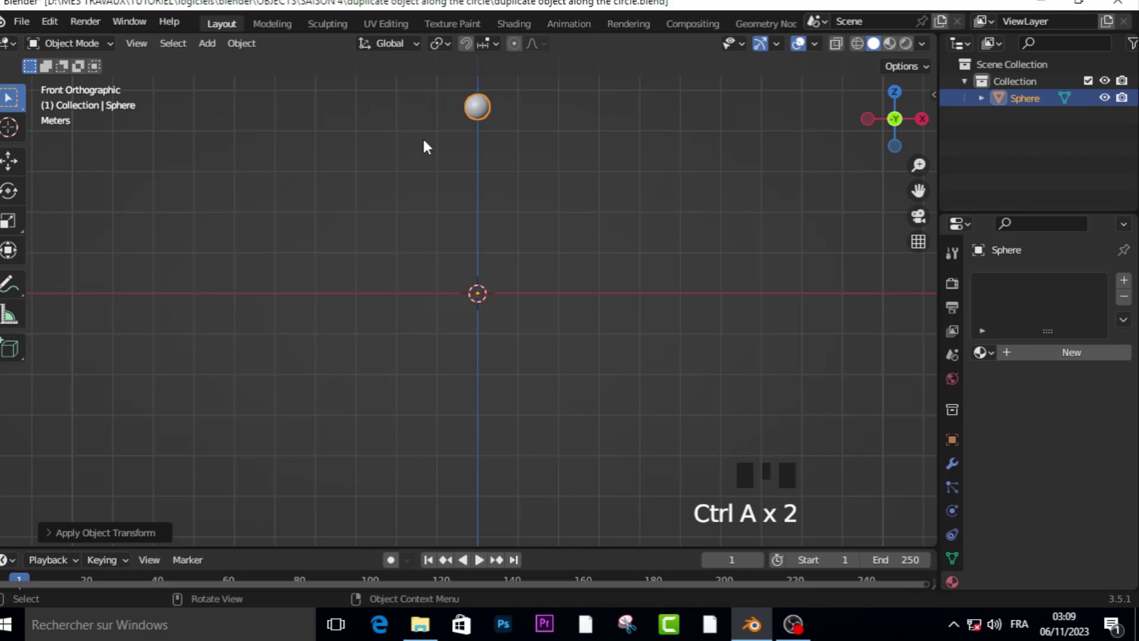
key(shift+a)
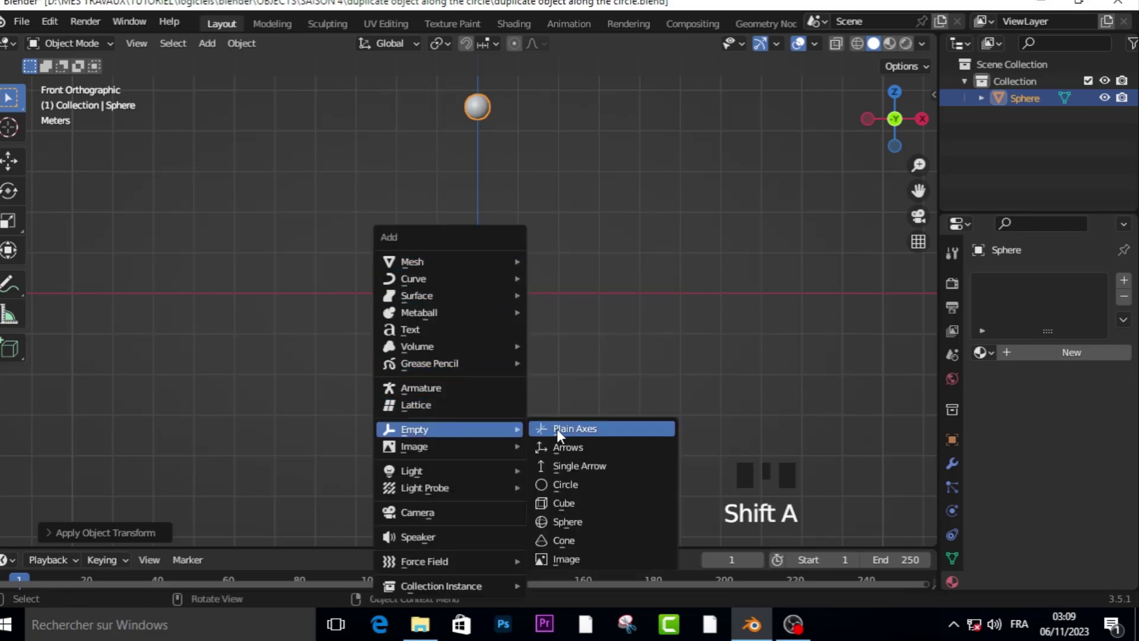
click(485, 119)
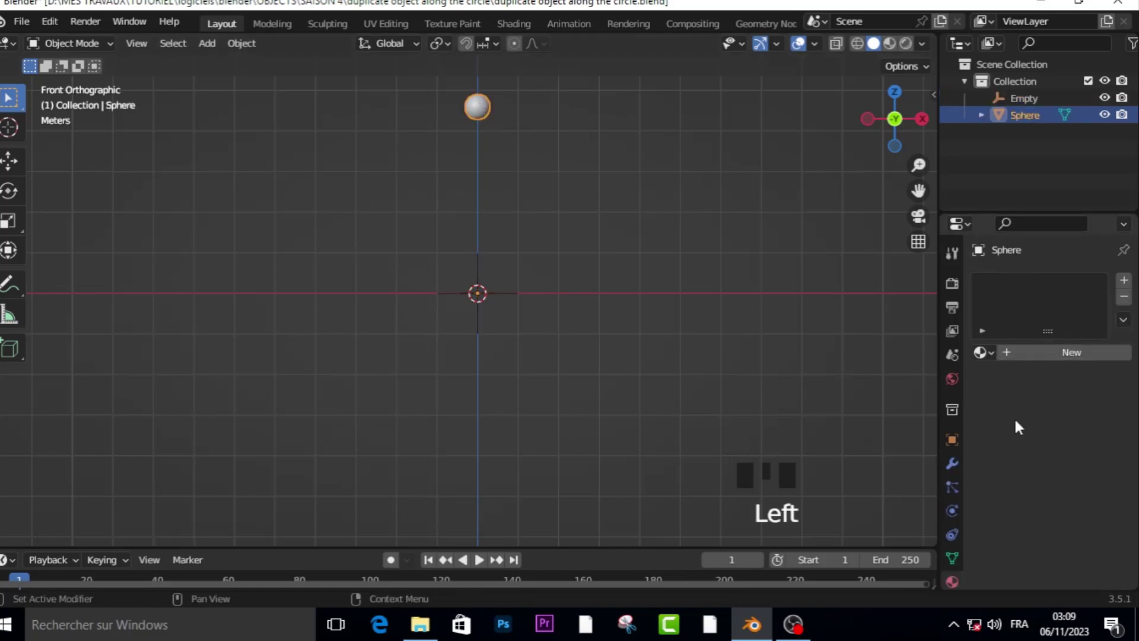
Give the sphere an Array modifier with Count 17, Relative Offset off and Object Offset set to the Empty.
click(961, 477)
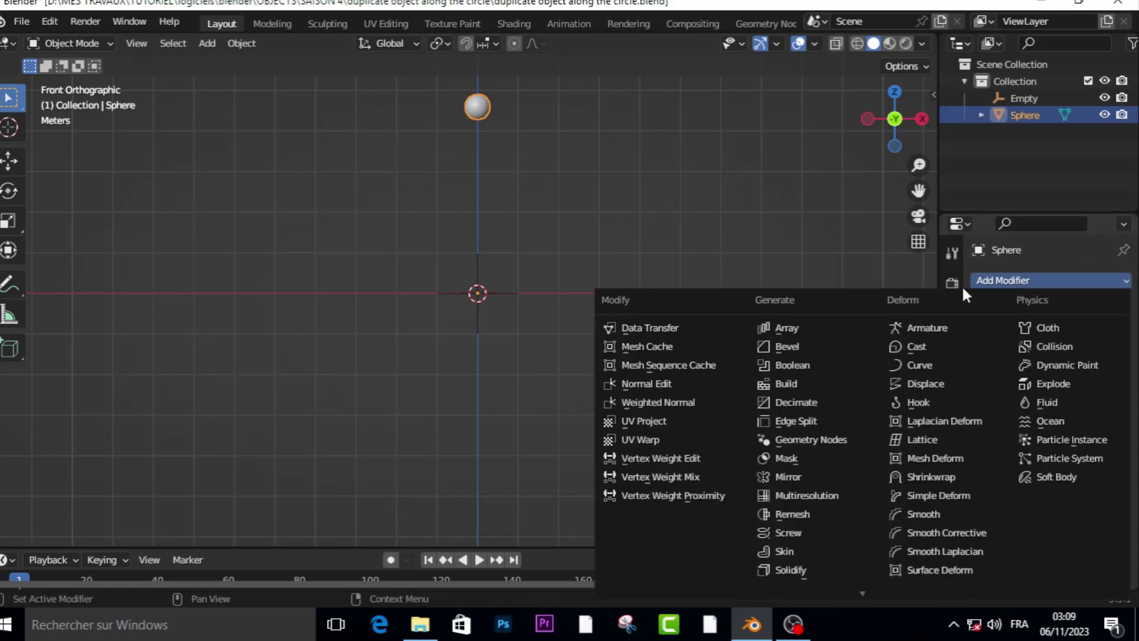
drag(886, 329, 1022, 467)
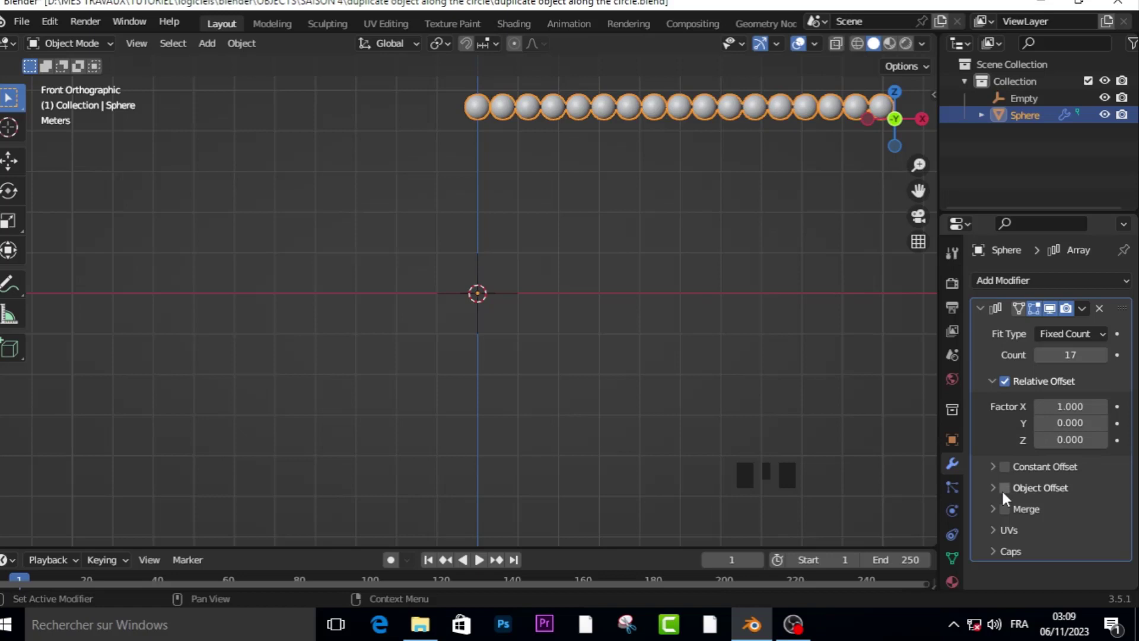
click(1007, 499)
drag(998, 497, 1010, 395)
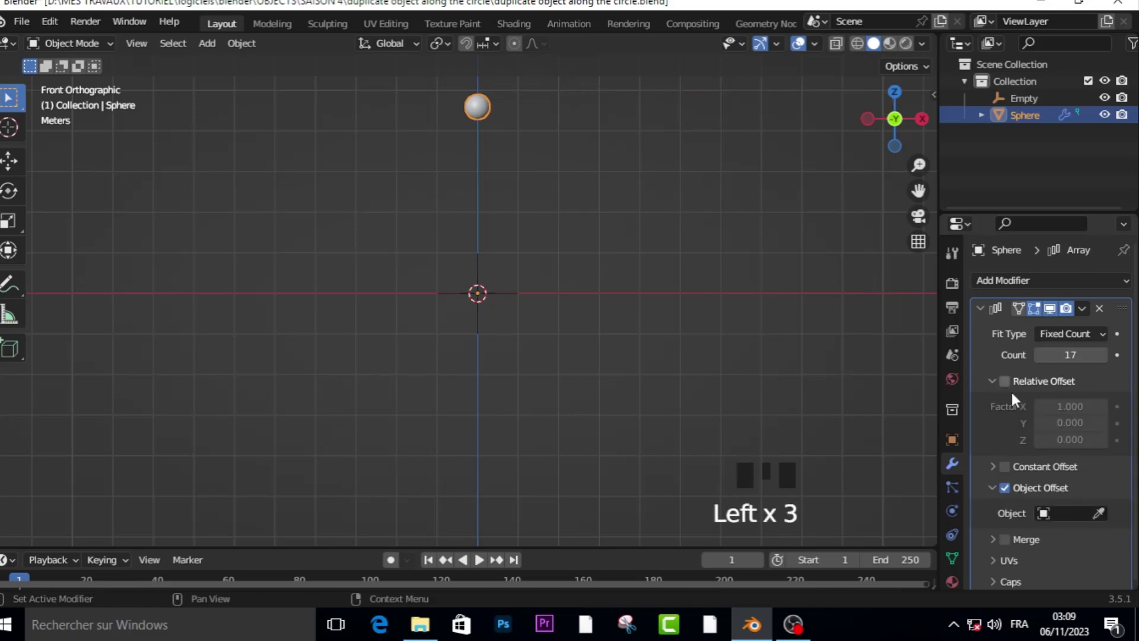
click(1107, 520)
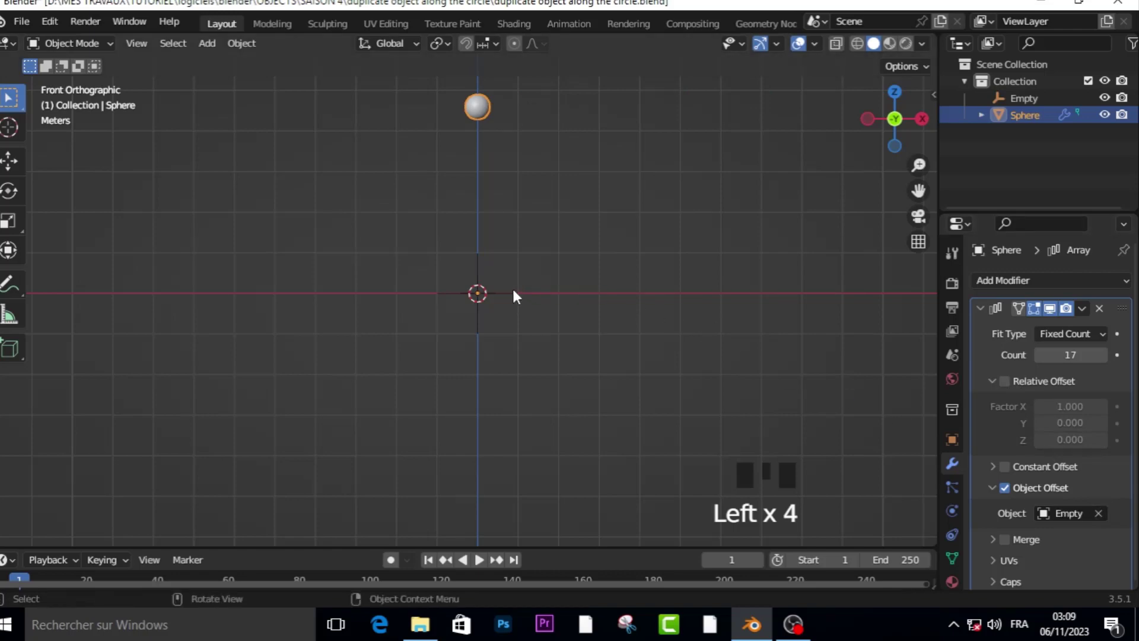
Rotate the Empty about Y so the 17 copies spread into a ring.
click(511, 305)
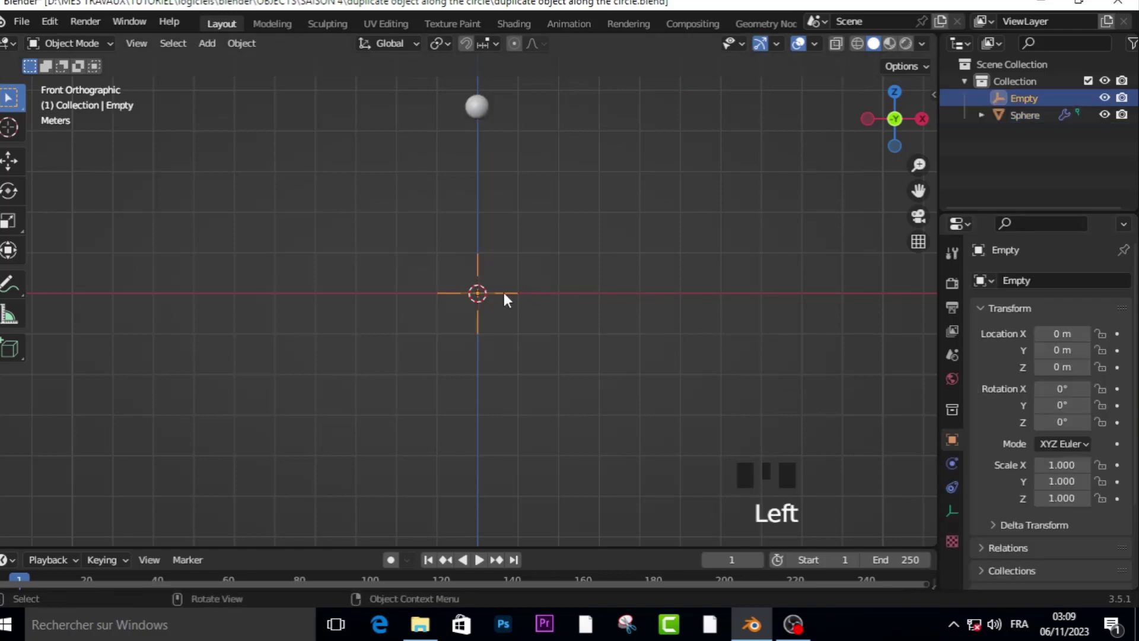
key(r)
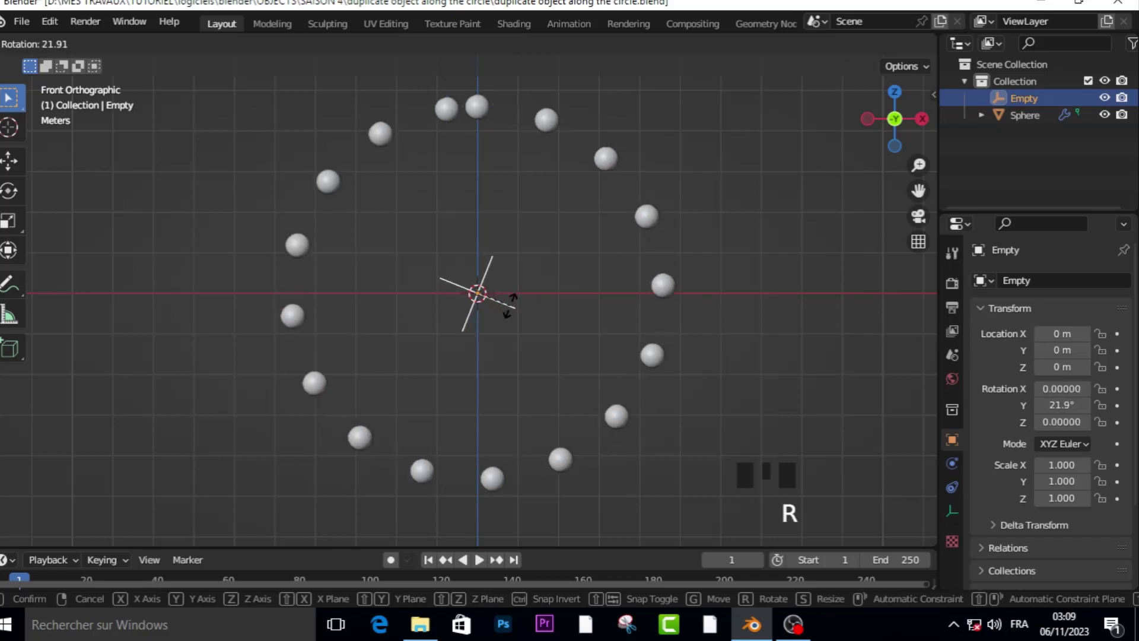